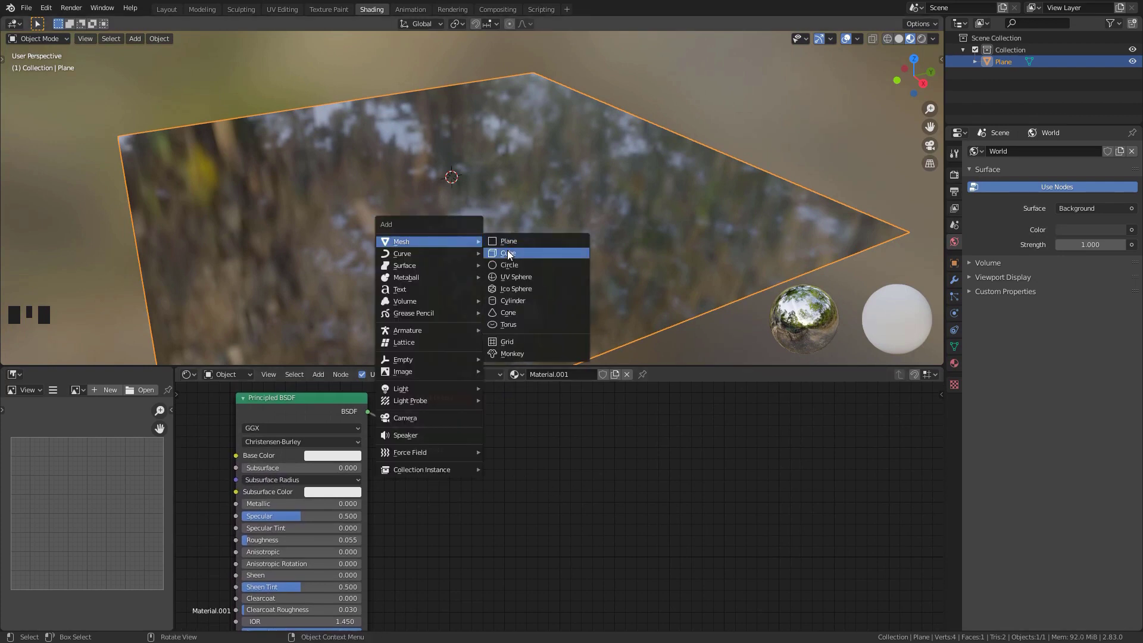
Step: Add a cube, lift it above the reflective plane, and select the plane
key(shift+a)
middle_click(509, 256)
key(g)
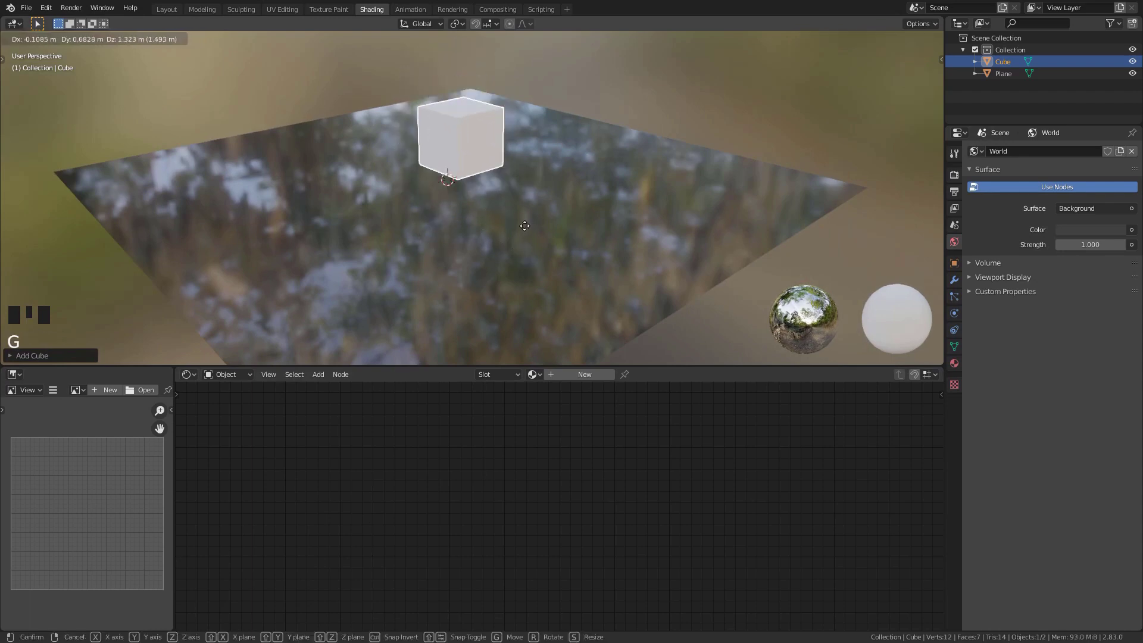
key(g)
drag(519, 158, 550, 209)
Step: Make the plane a Dynamic Paint canvas with surface type Waves
click(550, 209)
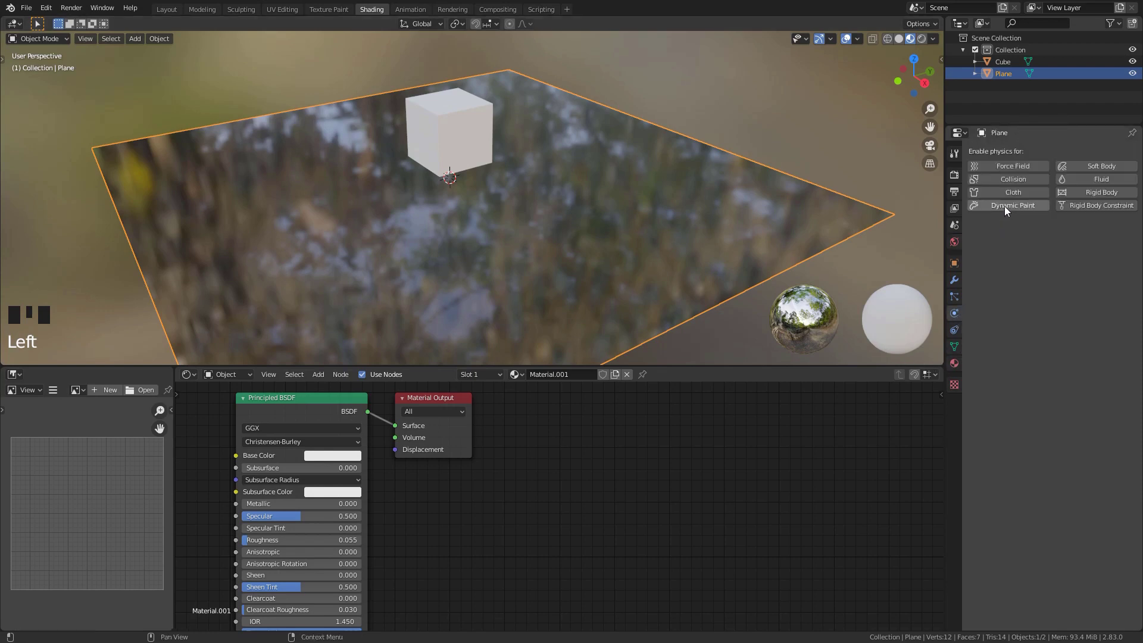
drag(1008, 210, 494, 151)
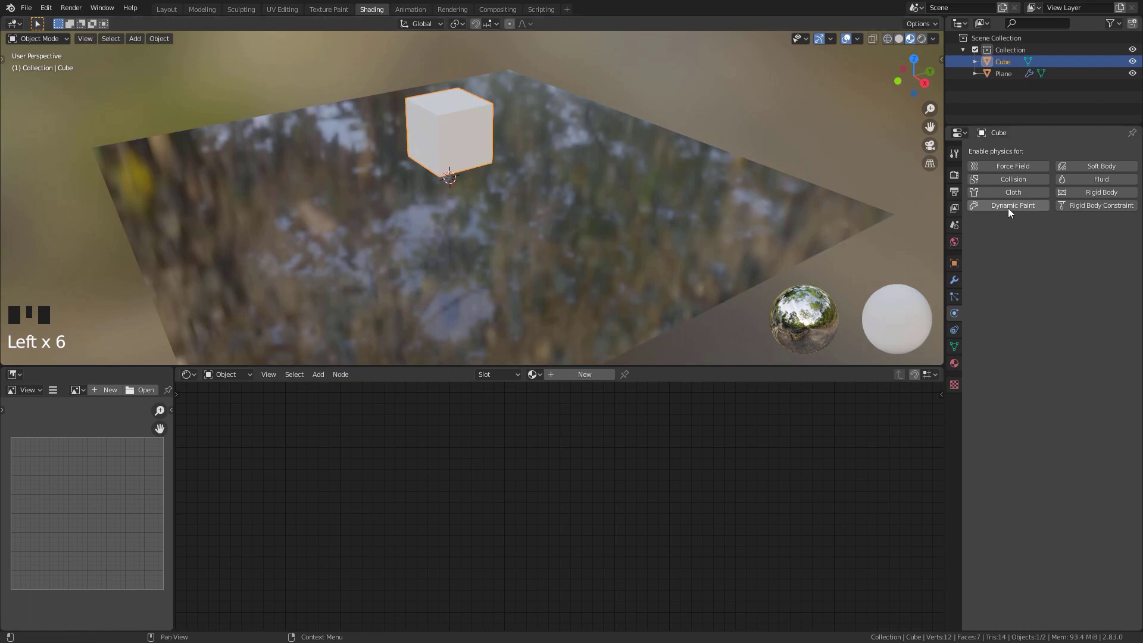
drag(1012, 209, 689, 221)
drag(690, 221, 691, 221)
Step: Make the cube a Dynamic Paint brush, play the animation and start moving it
key(space)
click(457, 133)
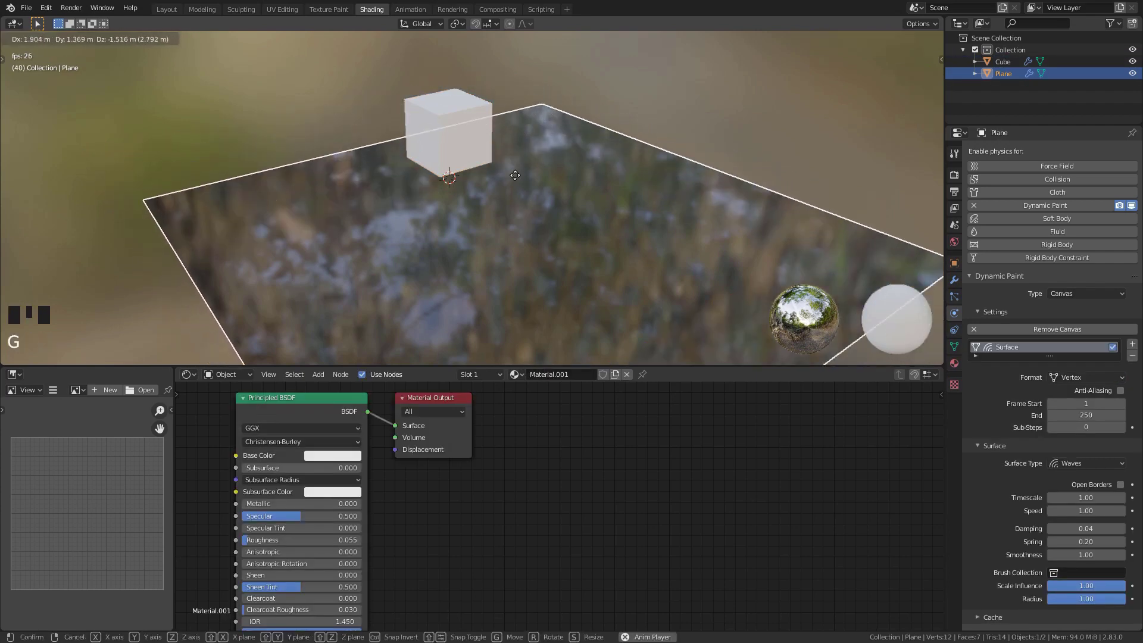
click(465, 130)
key(g)
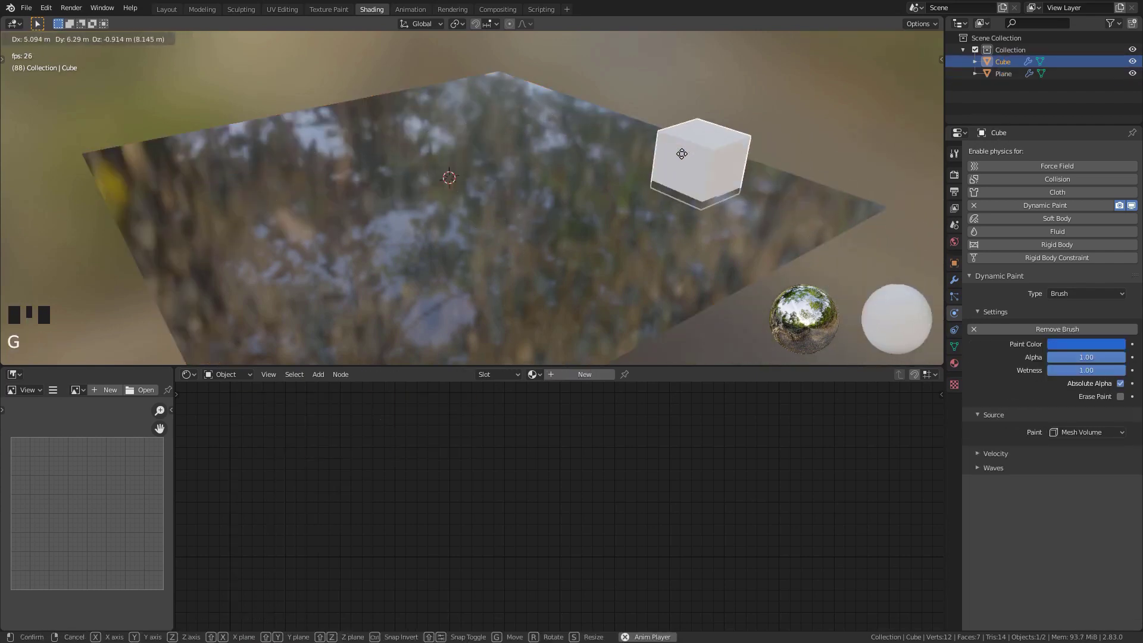
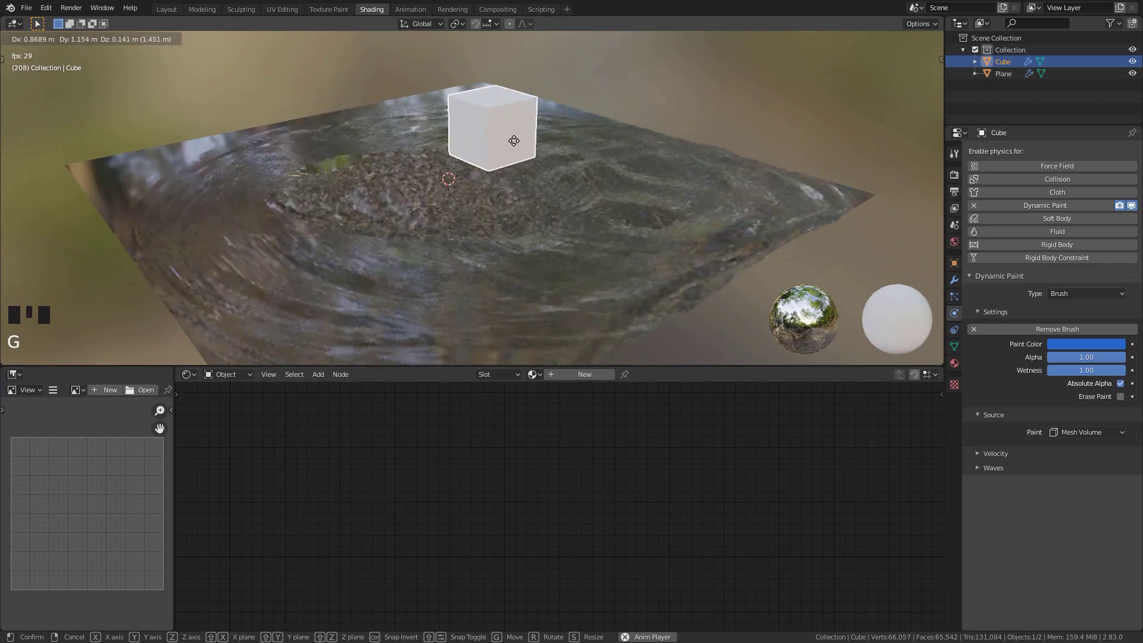
Step: Push the cube through the subdivided plane during playback to raise wave ripples
drag(518, 140, 585, 154)
click(585, 154)
click(522, 146)
key(g)
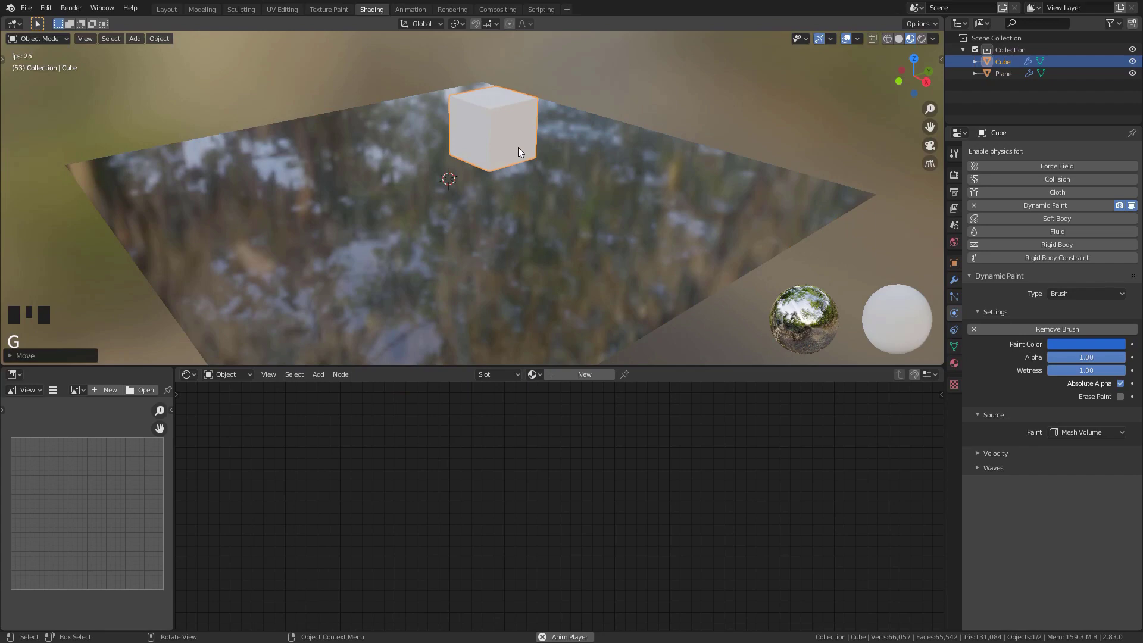
key(space)
key(g)
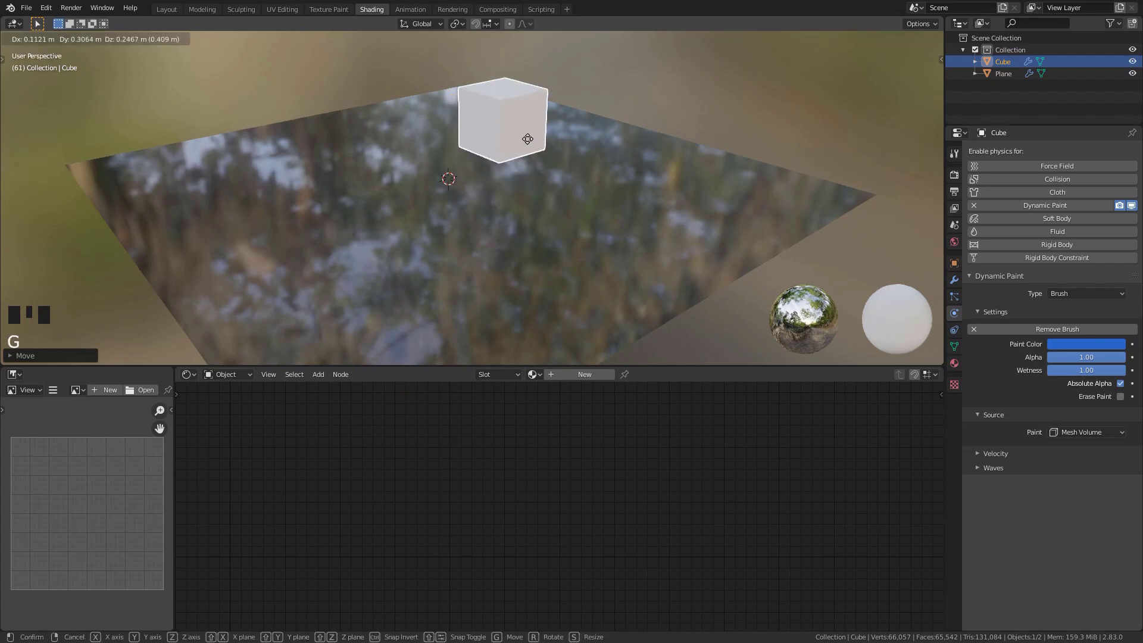
key(space)
key(g)
key(space)
scroll(up, 3)
drag(497, 225, 426, 247)
drag(426, 248, 402, 214)
click(402, 213)
Step: Sweep the cube back and forth across the rippling plane, then stop playback
right_click(400, 210)
scroll(down, 3)
drag(414, 209, 481, 137)
click(481, 138)
key(space)
key(g)
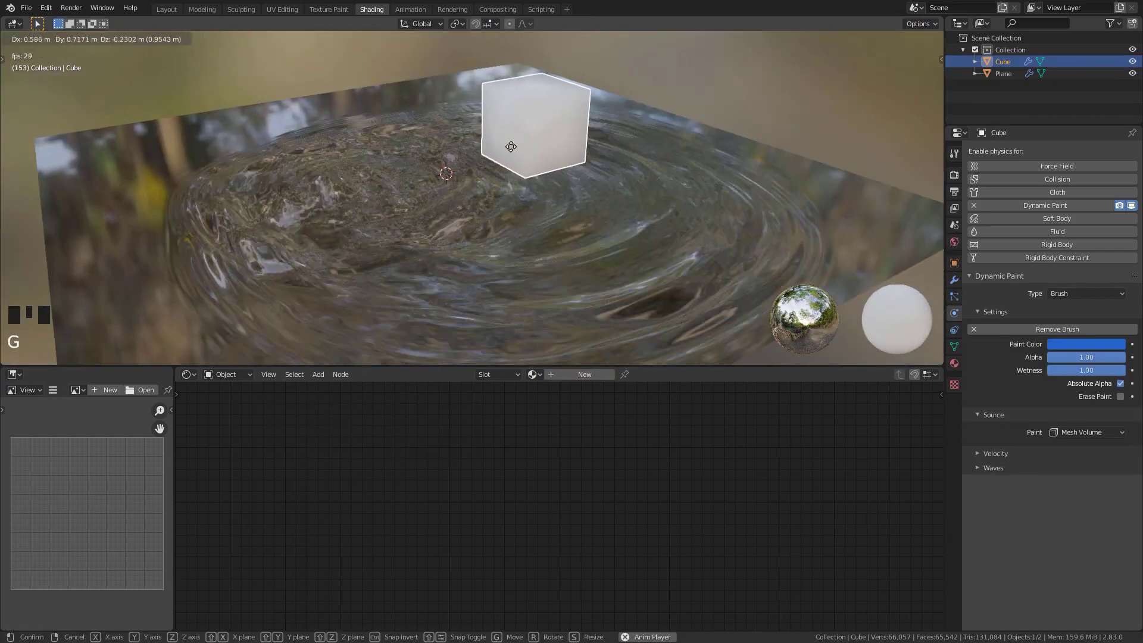
drag(514, 150, 593, 149)
click(593, 149)
scroll(down, 3)
middle_click(533, 159)
key(space)
Step: Restart playback and move the cube to check how the wave canvas reacts
click(534, 159)
click(561, 201)
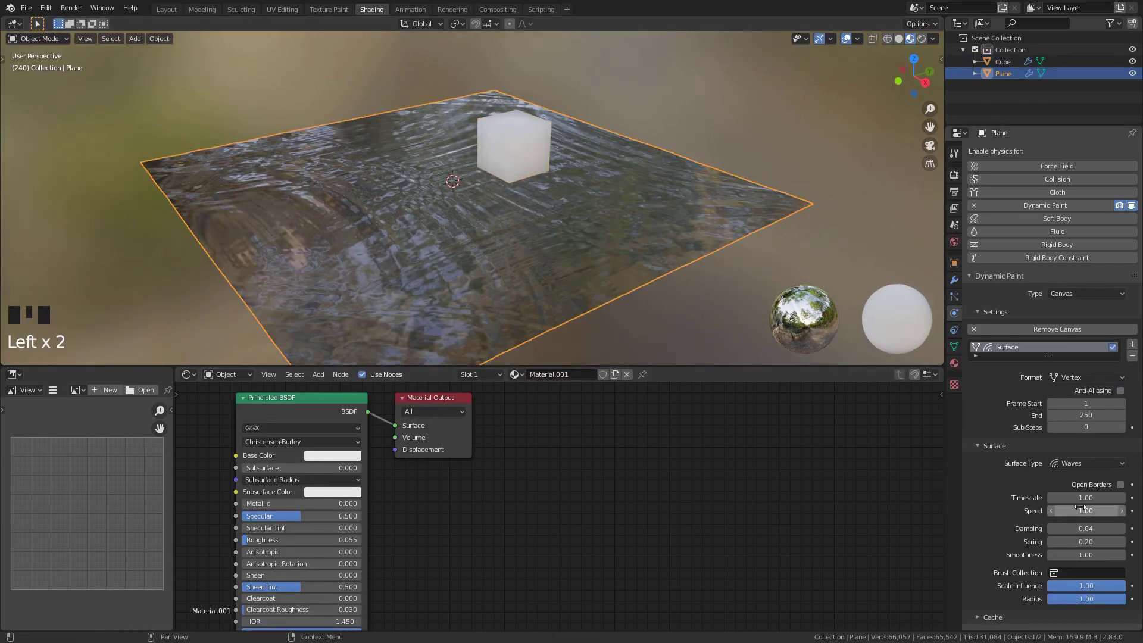
drag(629, 251, 632, 250)
key(space)
click(526, 164)
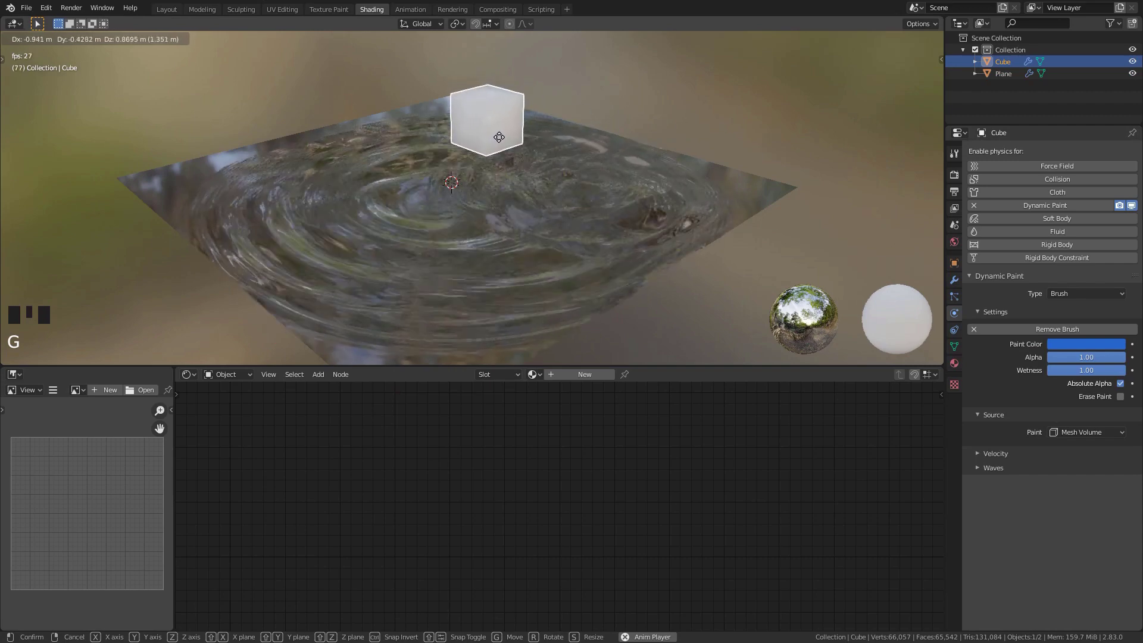
key(space)
click(521, 223)
Step: Drag the cube along and across the plane, then pause the animation
middle_click(633, 261)
key(space)
click(522, 169)
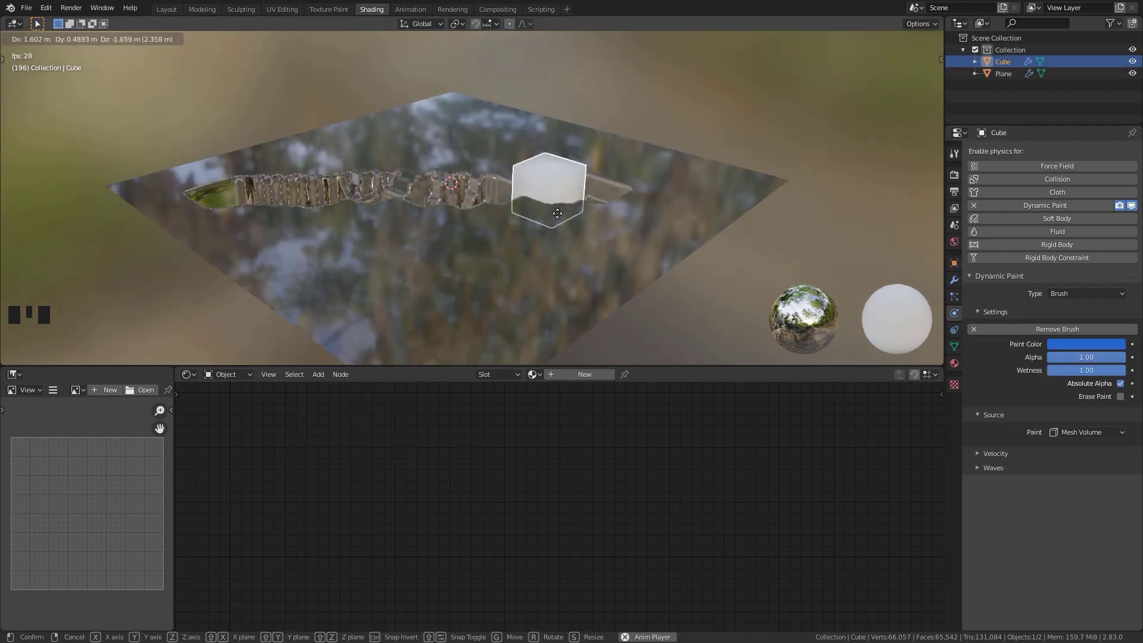
drag(545, 223, 425, 242)
key(g)
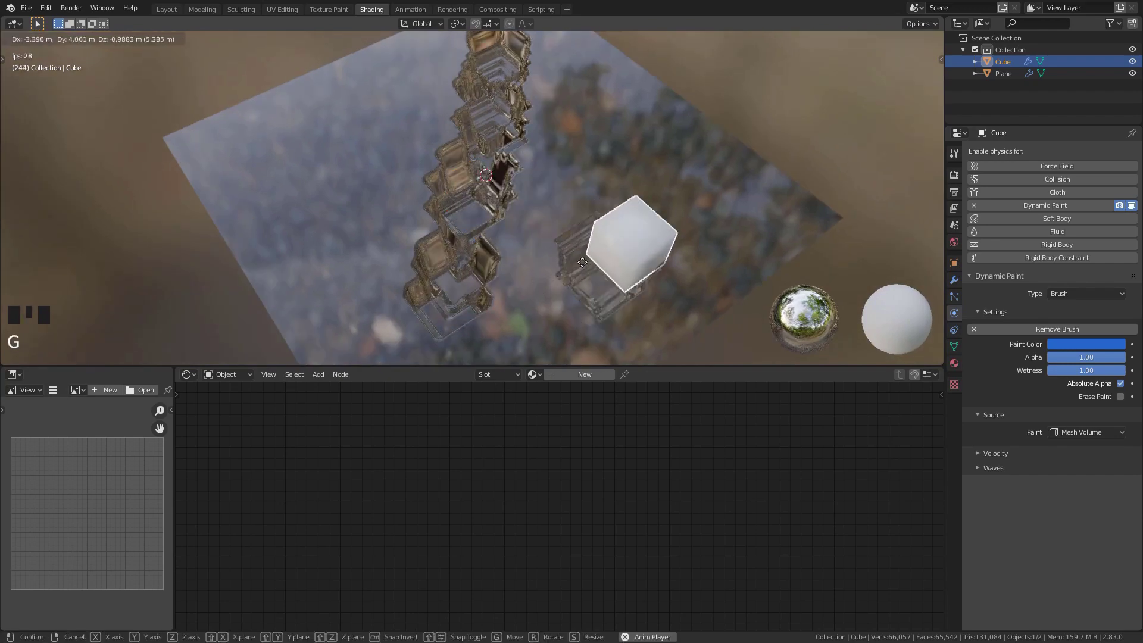
drag(432, 236, 539, 202)
key(space)
Step: Set the plane's wave canvas Damping to 0.06 and Spring to 0.07, checking the ripples
click(553, 215)
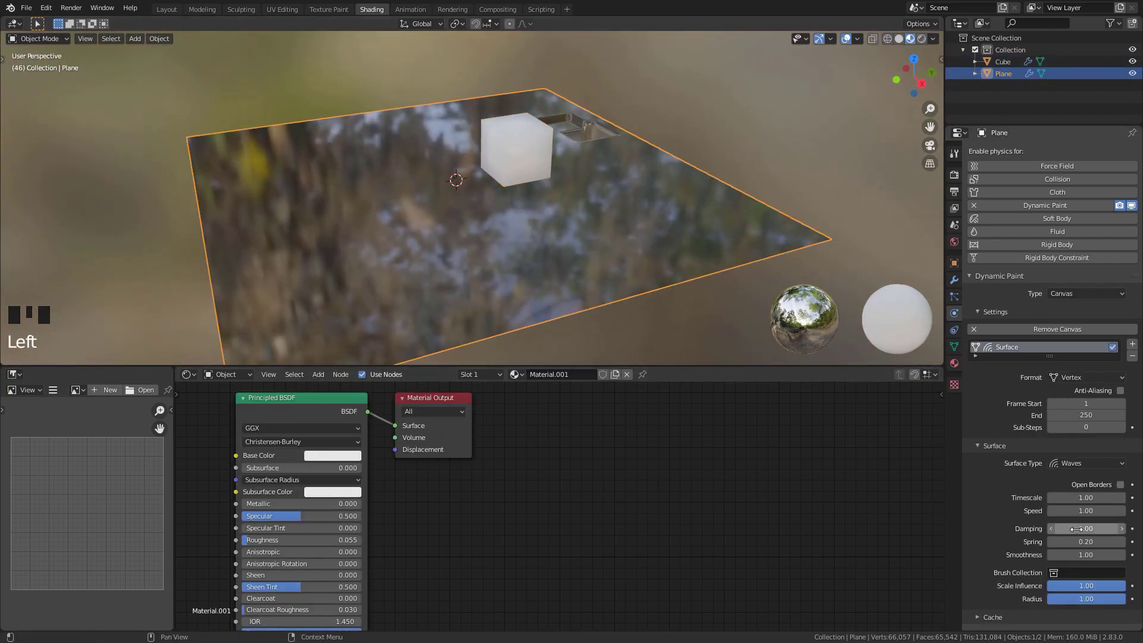
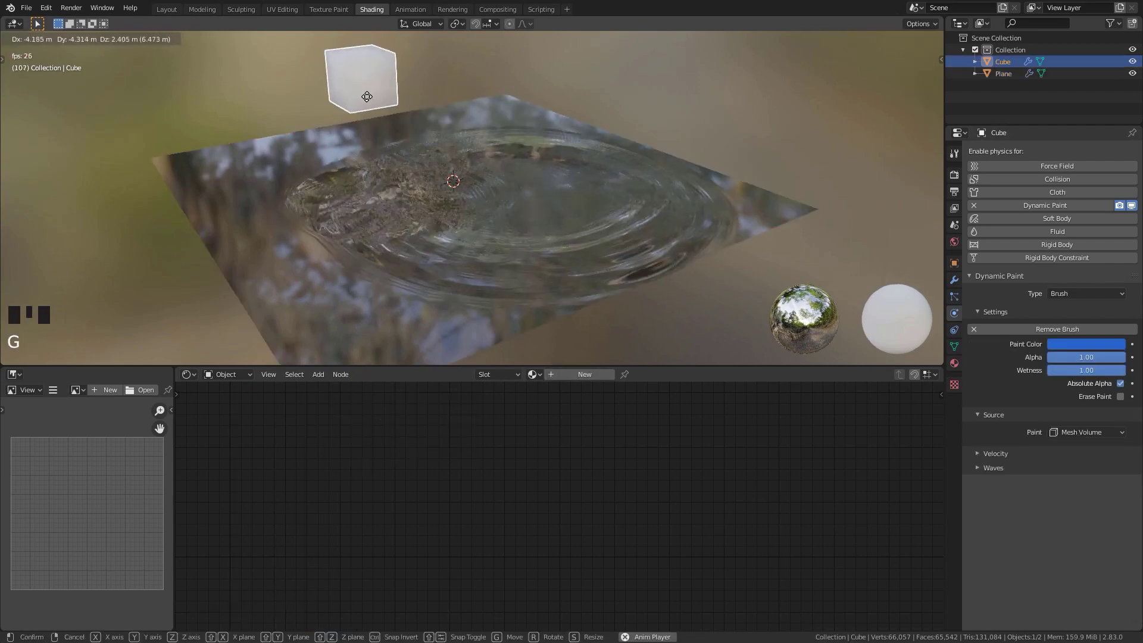
key(space)
click(613, 213)
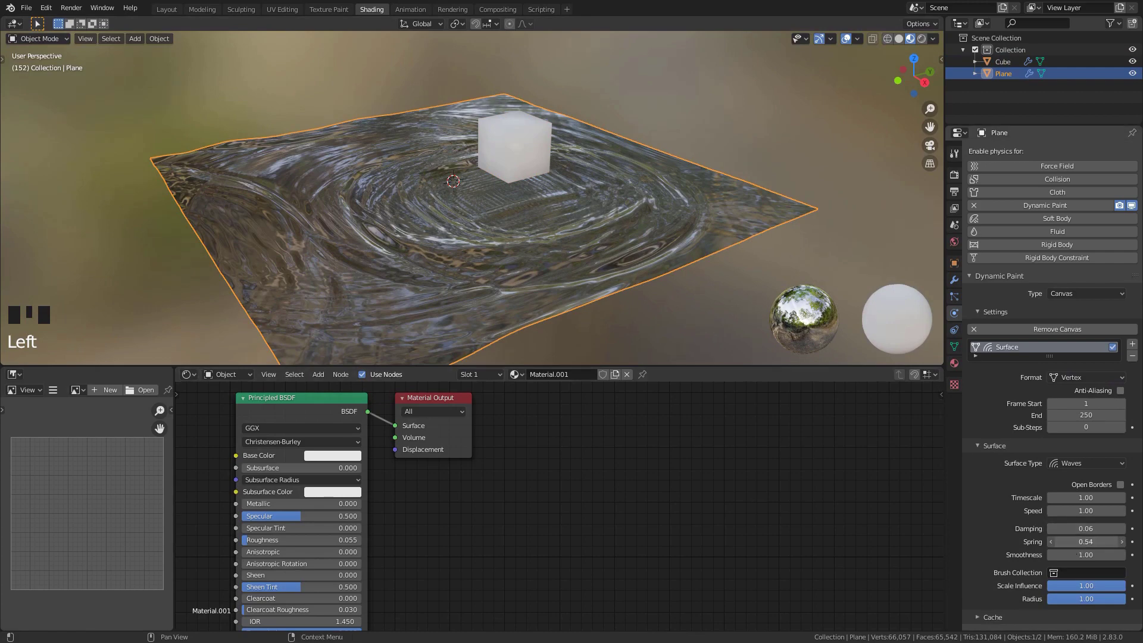
middle_click(645, 257)
key(space)
click(527, 159)
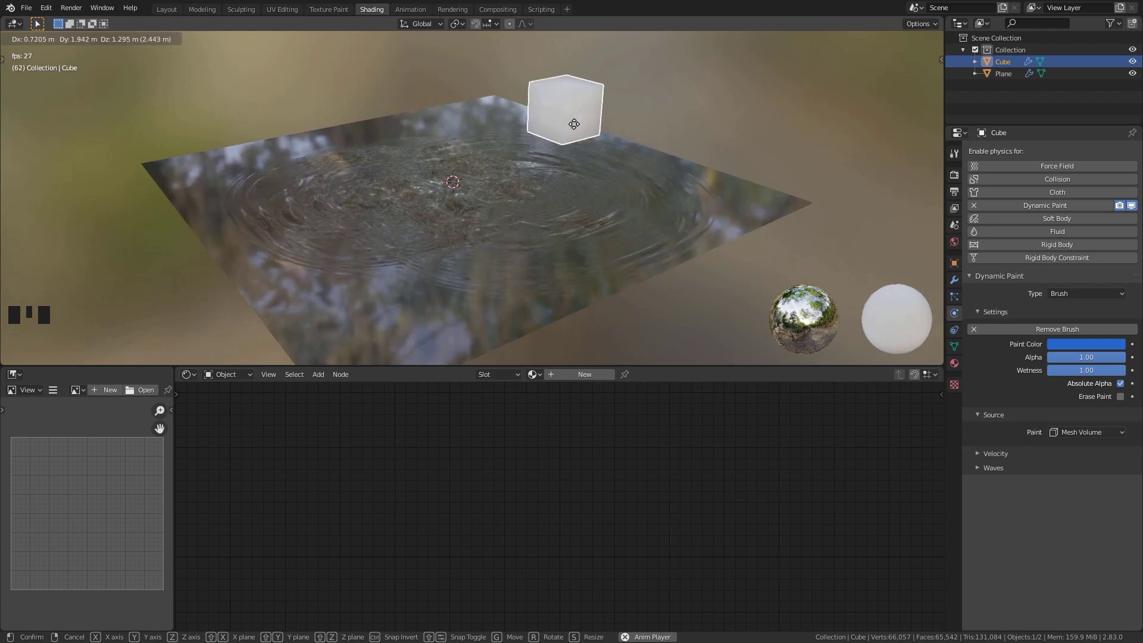
key(space)
click(609, 199)
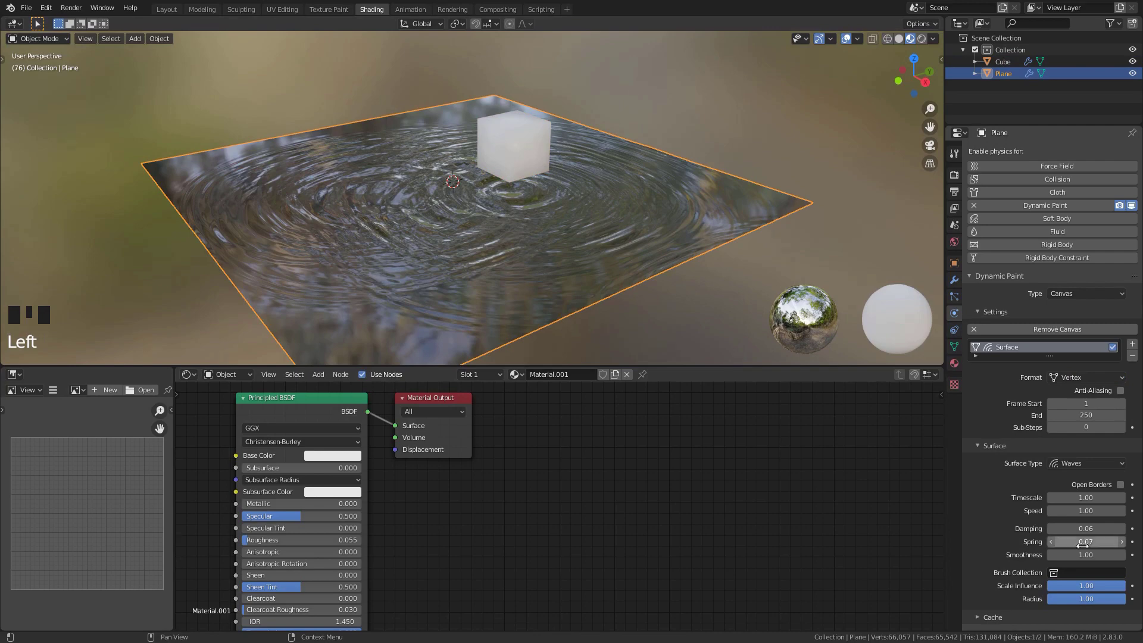
Step: Preview the cube through the retuned waves and bring up the material's add-node menu
scroll(up, 3)
drag(580, 209, 535, 132)
click(536, 132)
key(space)
key(g)
key(space)
Step: Add Texture Coordinate and Separate XYZ nodes, feeding Object coordinates into Vector
scroll(up, 3)
drag(470, 199, 544, 293)
click(544, 293)
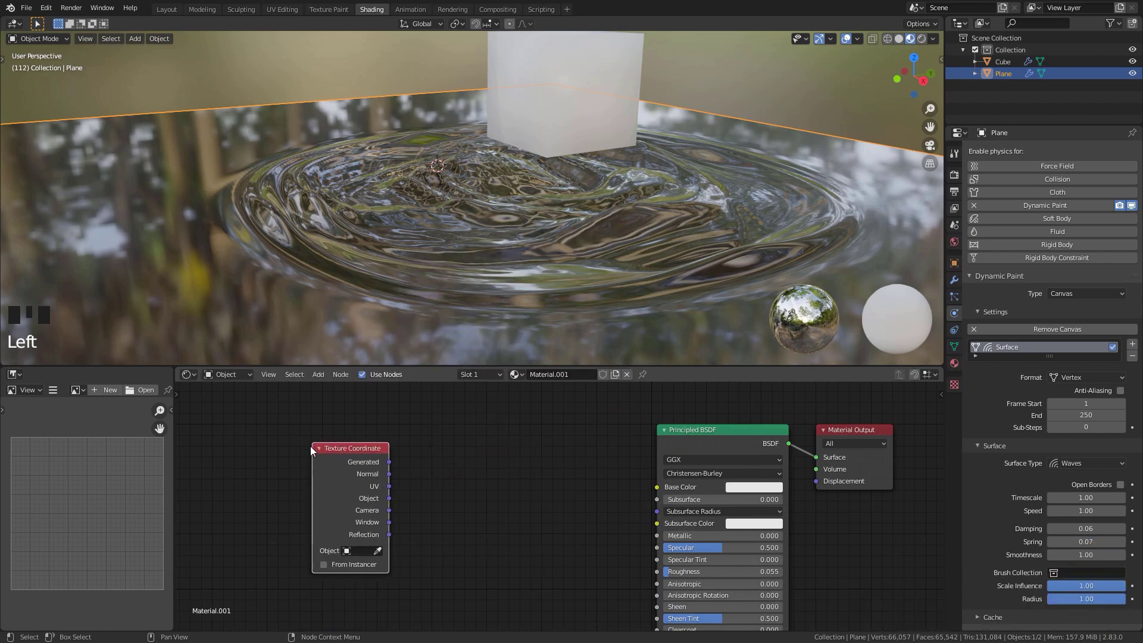
click(434, 467)
double_click(435, 467)
drag(439, 465, 358, 442)
key(shift+a)
double_click(427, 477)
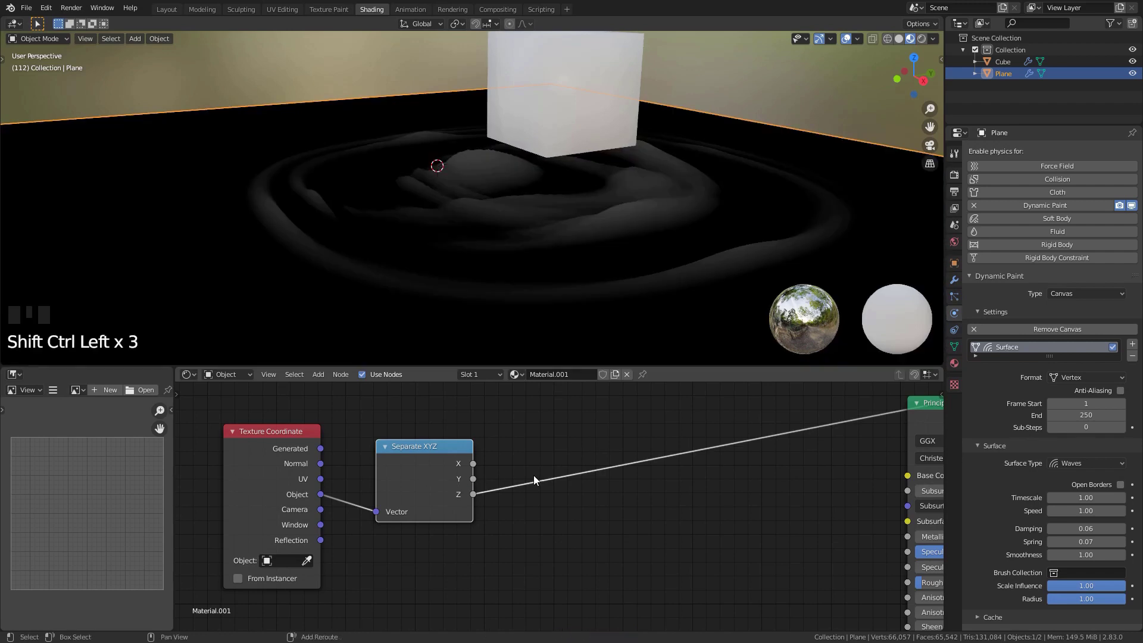
drag(507, 277, 544, 397)
Step: Add a Mix Shader with a duplicated Principled BSDF as the white foam shader
key(shift+a)
drag(588, 435, 602, 487)
drag(603, 487, 503, 445)
scroll(down, 3)
middle_click(501, 276)
key(space)
click(529, 121)
key(space)
click(488, 235)
click(581, 508)
middle_click(581, 506)
key(shift+d)
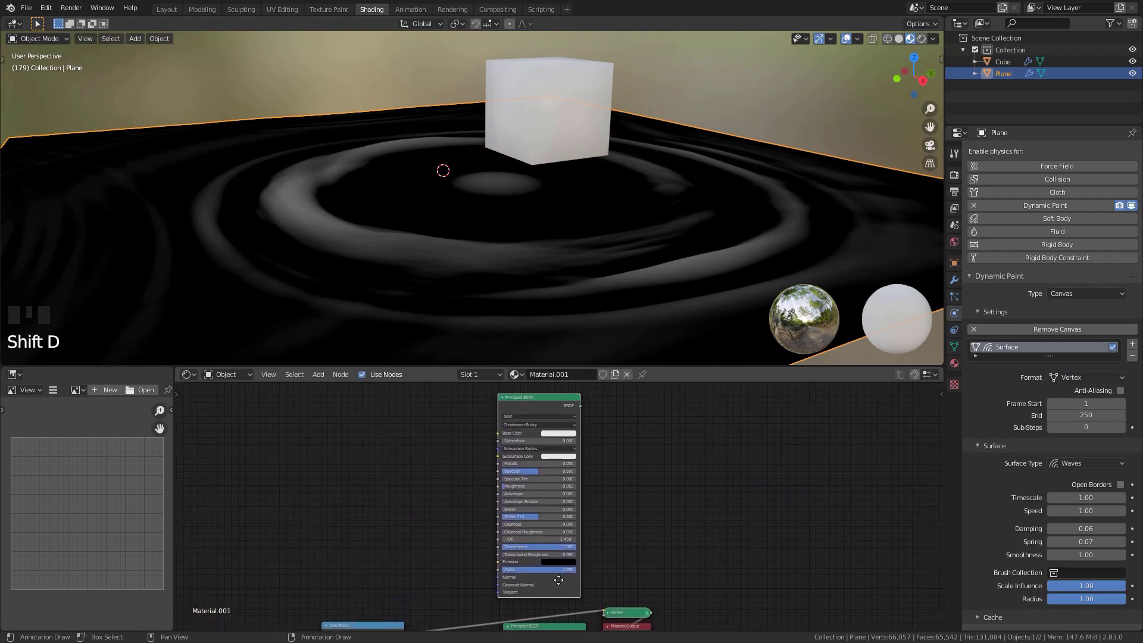
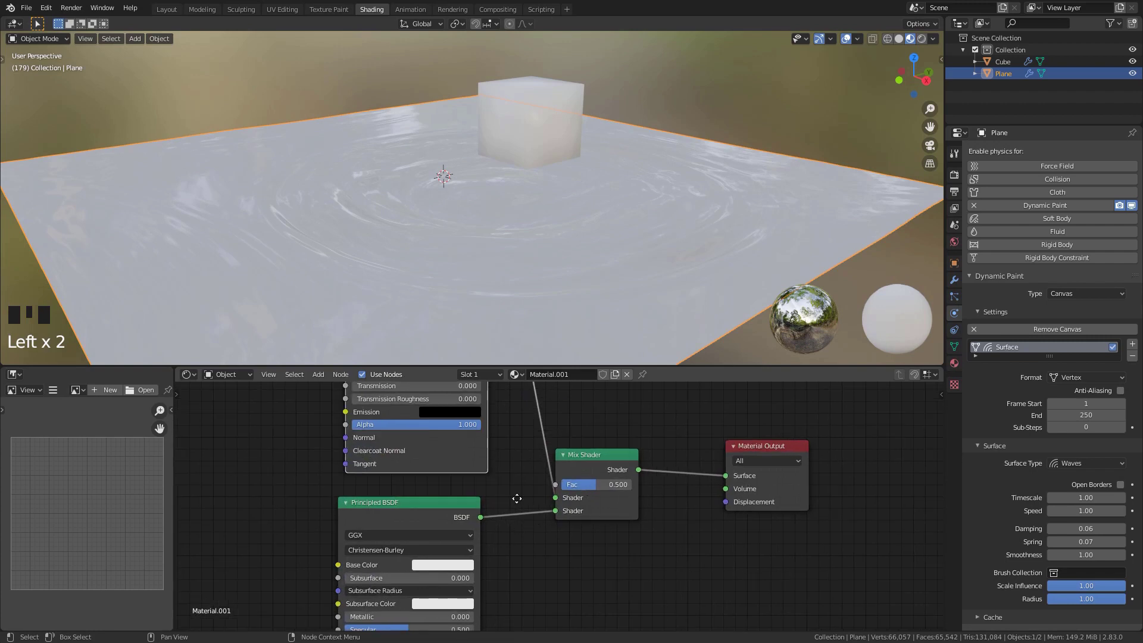
Step: Drive the Mix Shader Fac from the Z height through a color ramp
click(301, 521)
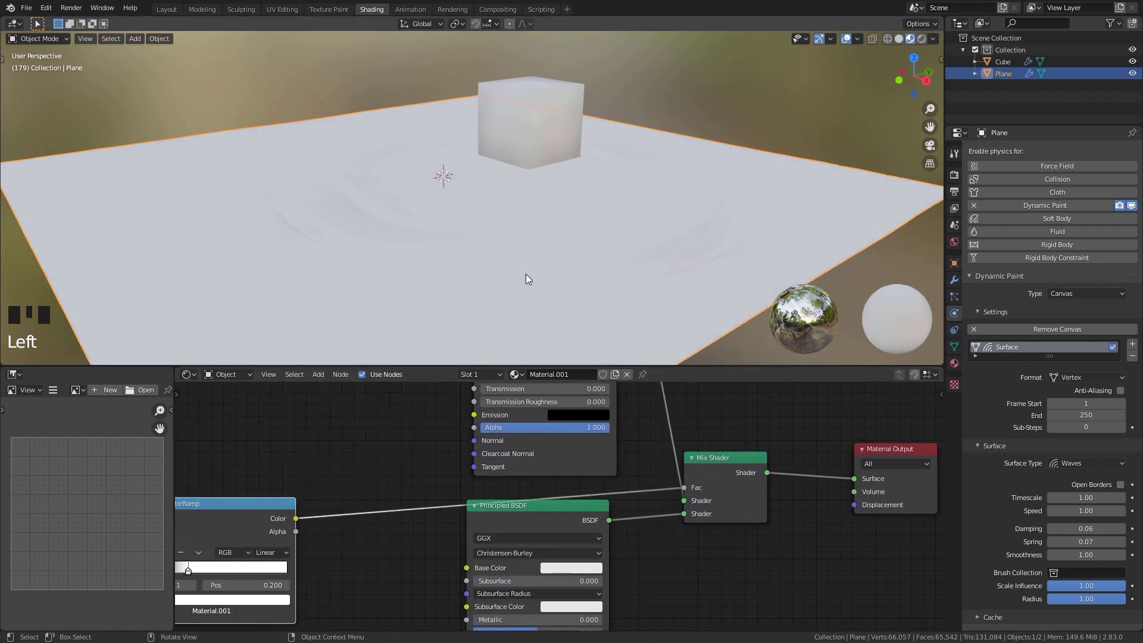
drag(528, 273, 490, 290)
scroll(up, 3)
drag(491, 289, 686, 514)
click(686, 514)
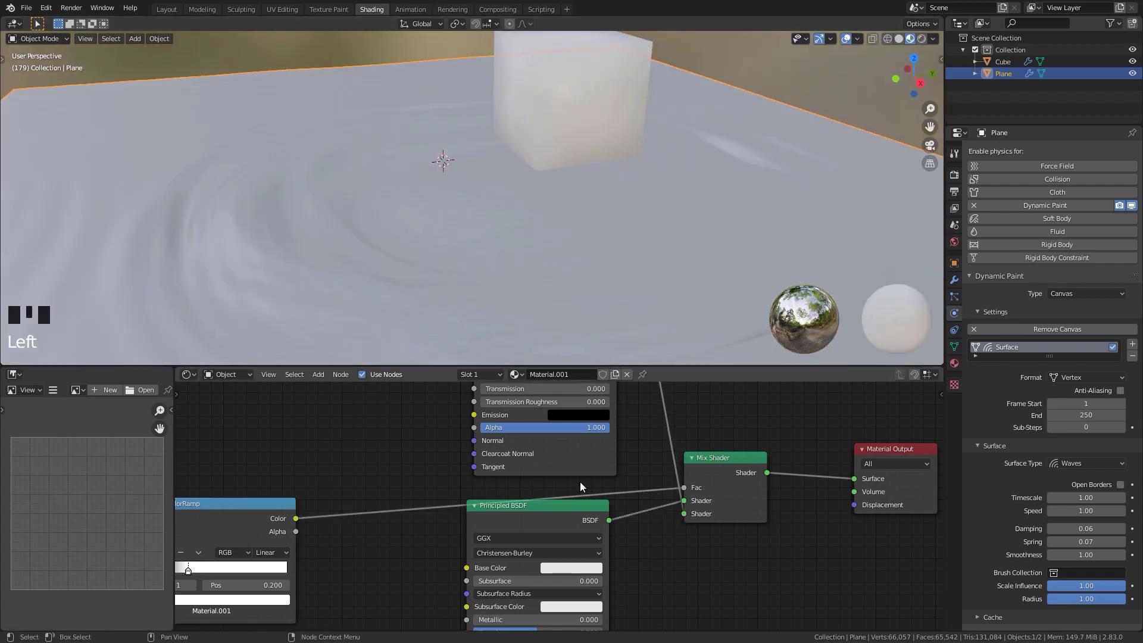
drag(483, 286, 456, 522)
drag(455, 522, 477, 194)
scroll(down, 3)
drag(465, 205, 440, 213)
Step: Push the cube through the water during playback to test the foam
scroll(down, 3)
key(space)
drag(441, 226, 553, 140)
Step: Finish moving the cube through the foam, pause, and reselect the water plane
click(553, 141)
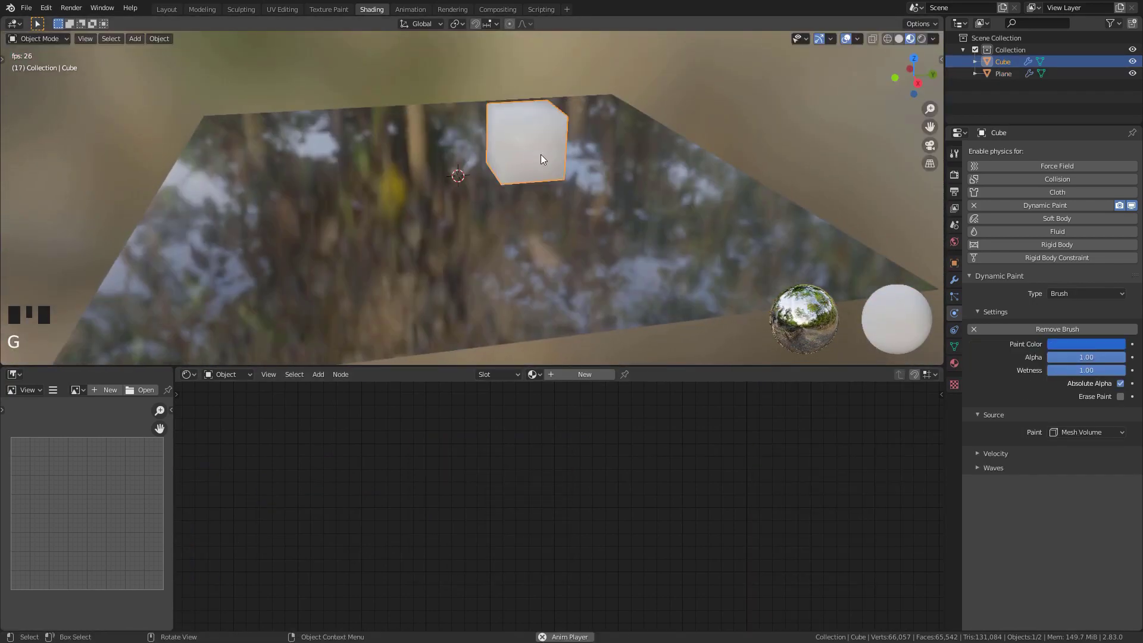
key(g)
key(space)
click(421, 258)
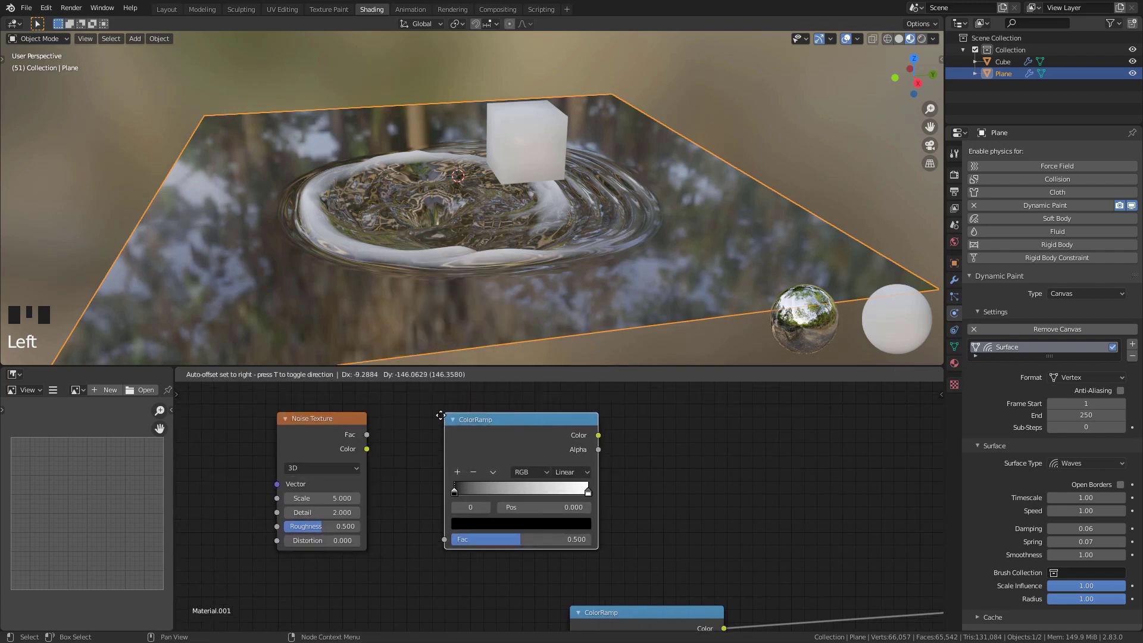
Step: Add a Noise Texture with a color ramp and a MixRGB Multiply into the foam mask
drag(491, 494, 436, 439)
click(437, 438)
drag(443, 435, 500, 540)
drag(499, 540, 584, 478)
drag(584, 478, 390, 484)
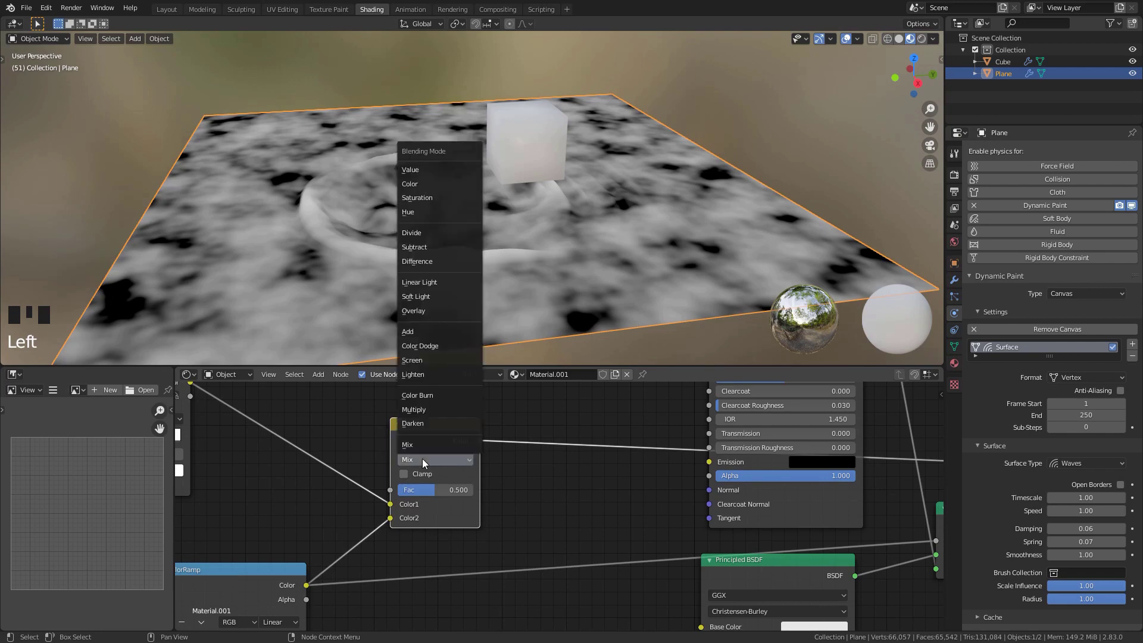
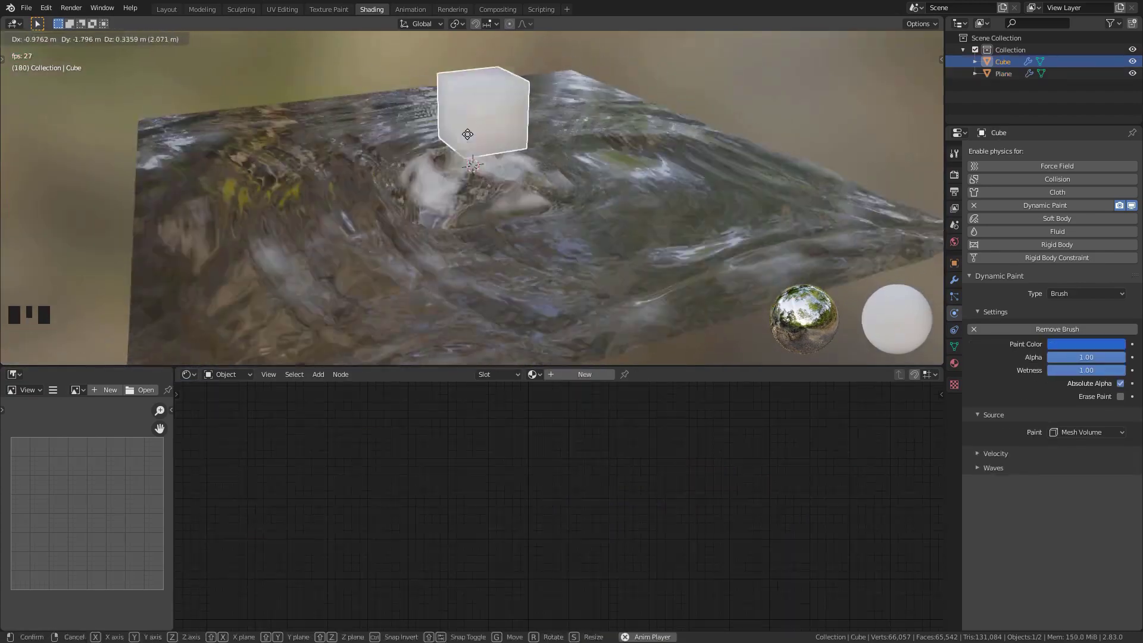
Step: Play the patchy-foam animation once more and select the water plane
key(space)
click(535, 236)
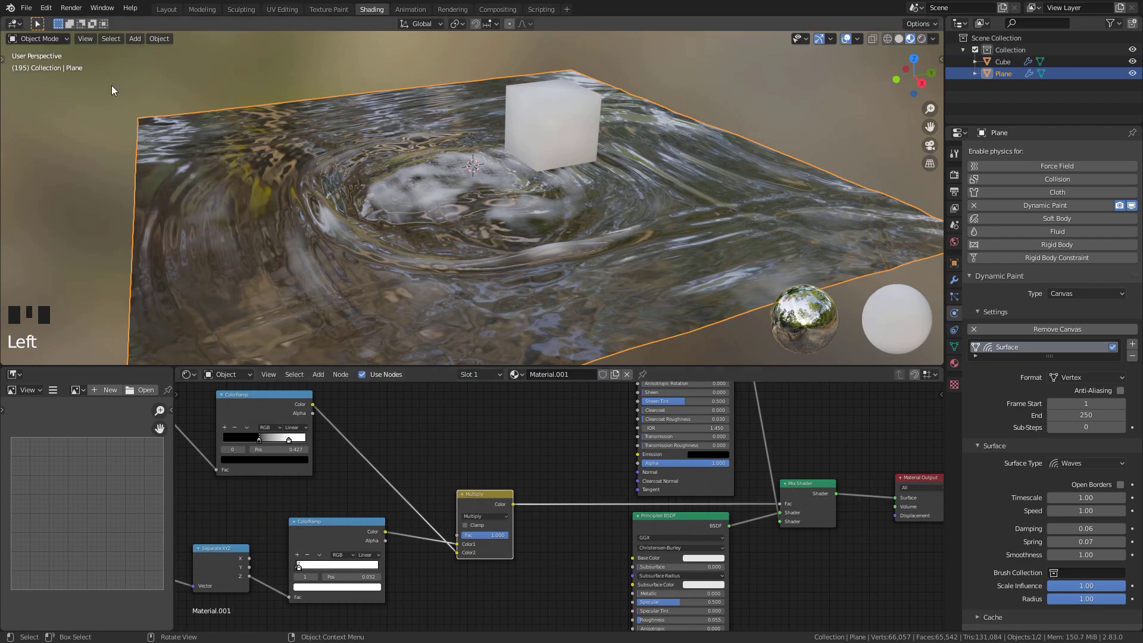
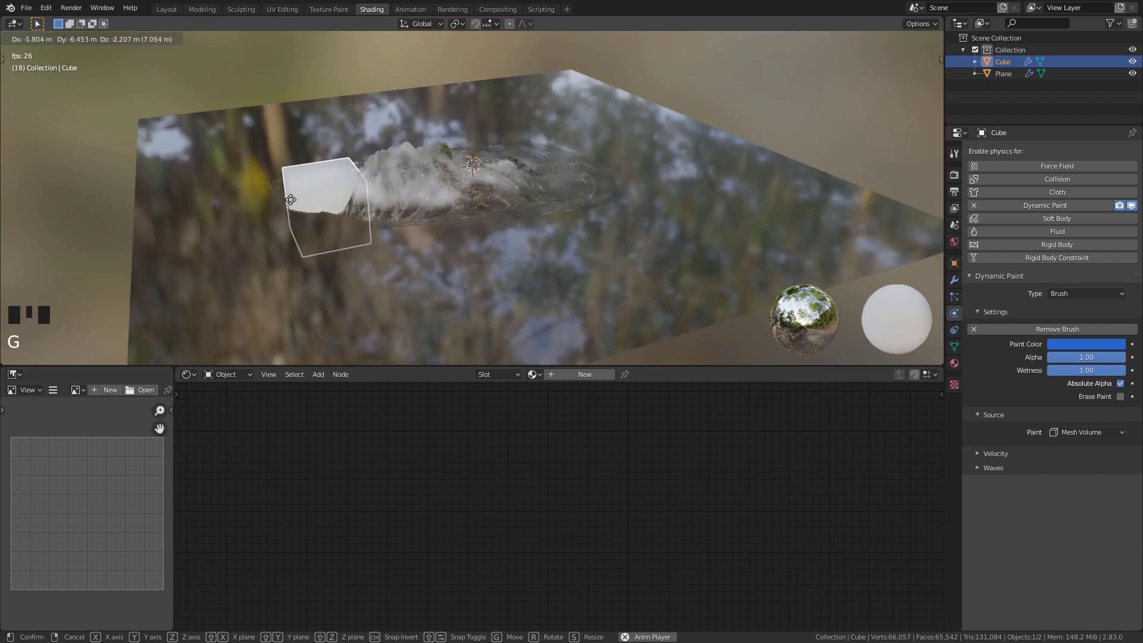
middle_click(519, 171)
key(space)
Step: Delete the cube and add a scaled, rotated Suzanne as a Dynamic Paint brush
key(x)
key(shift+a)
drag(562, 213, 484, 241)
key(s)
middle_click(619, 128)
key(r)
drag(991, 203, 658, 213)
middle_click(659, 213)
Step: Play the animation and move Suzanne down through the water plane
key(space)
click(467, 133)
key(g)
click(448, 115)
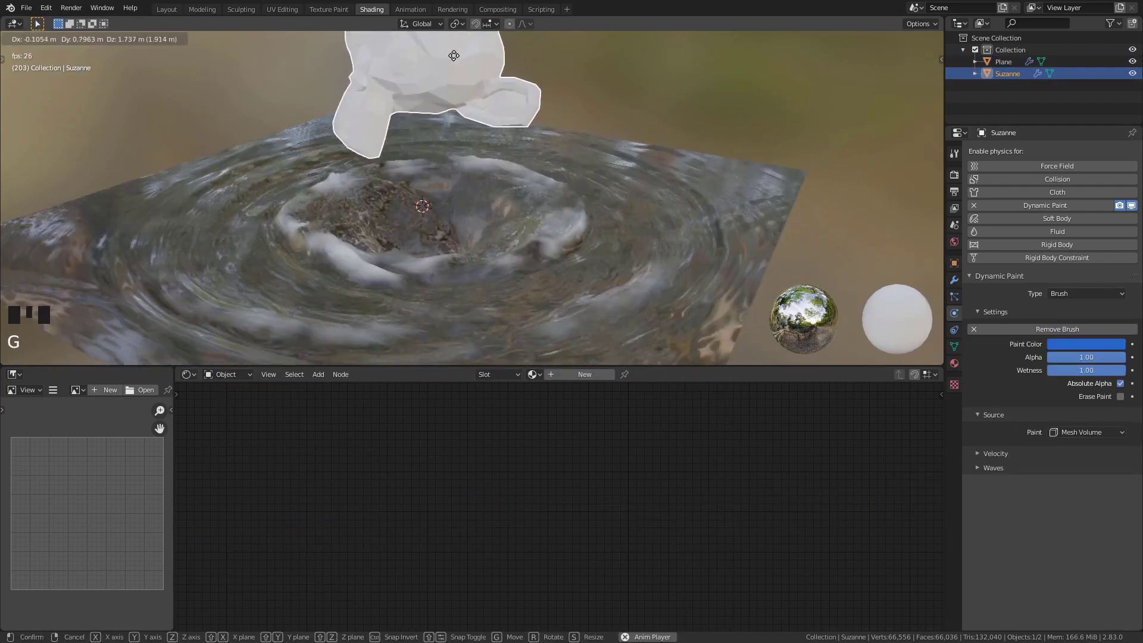
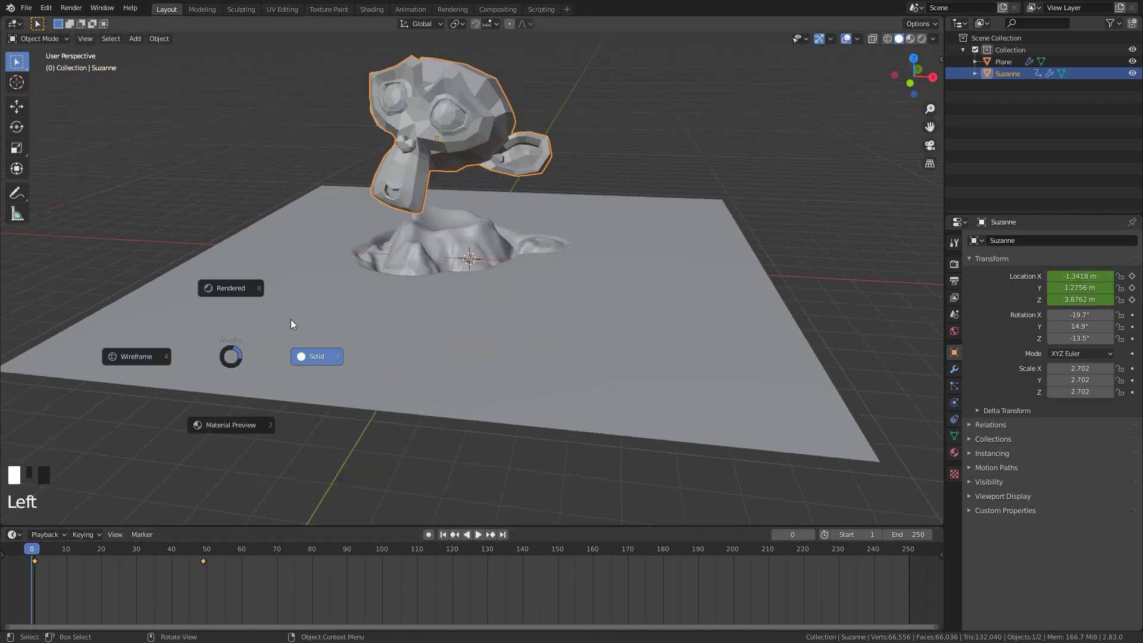
Step: Switch to Material Preview shading and play the rippling wave animation
key(z)
key(z)
middle_click(408, 379)
key(space)
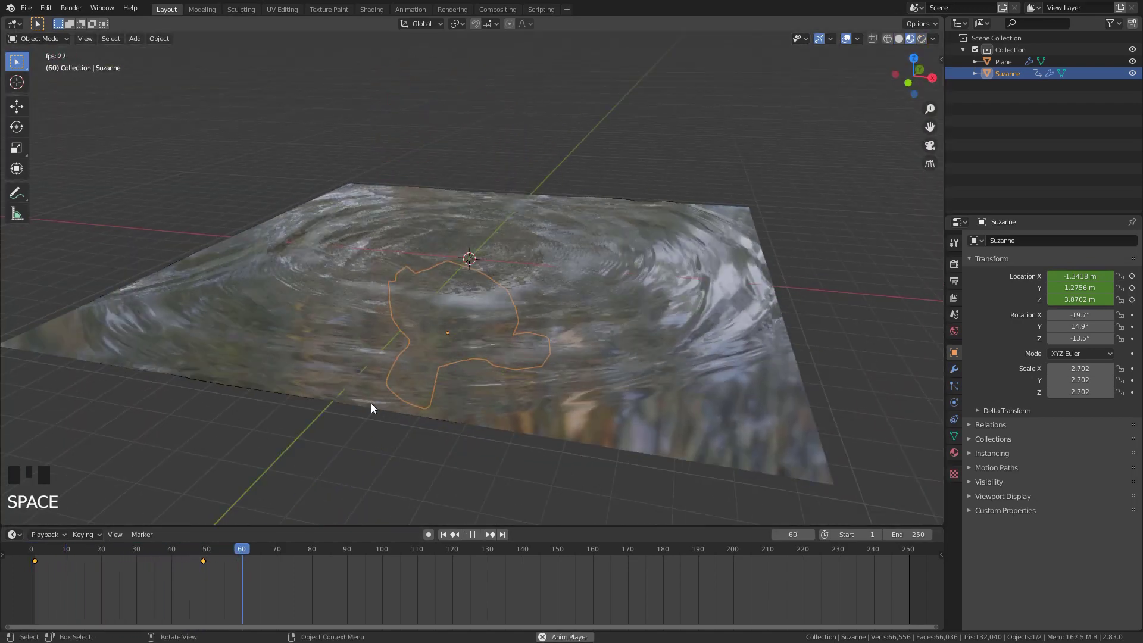